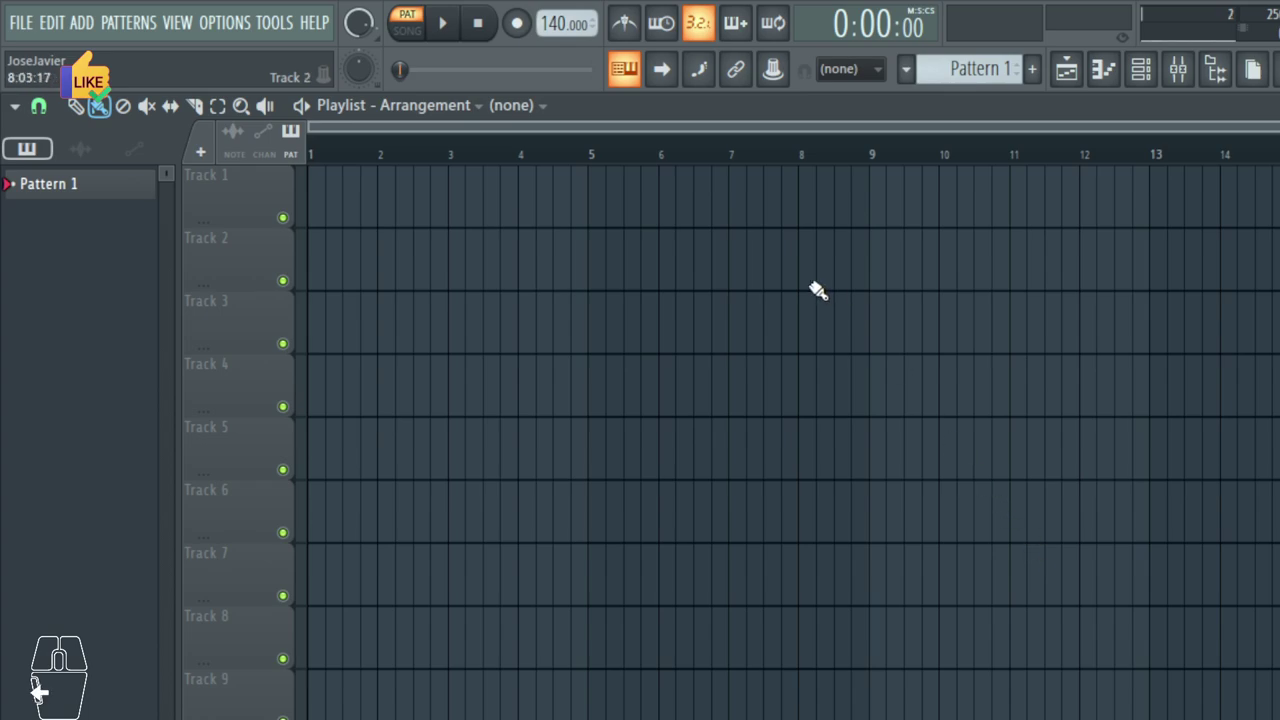
Expand the OPTIONS menu from the top menu bar.
{"action": "left_click", "coordinate": [241, 32]}
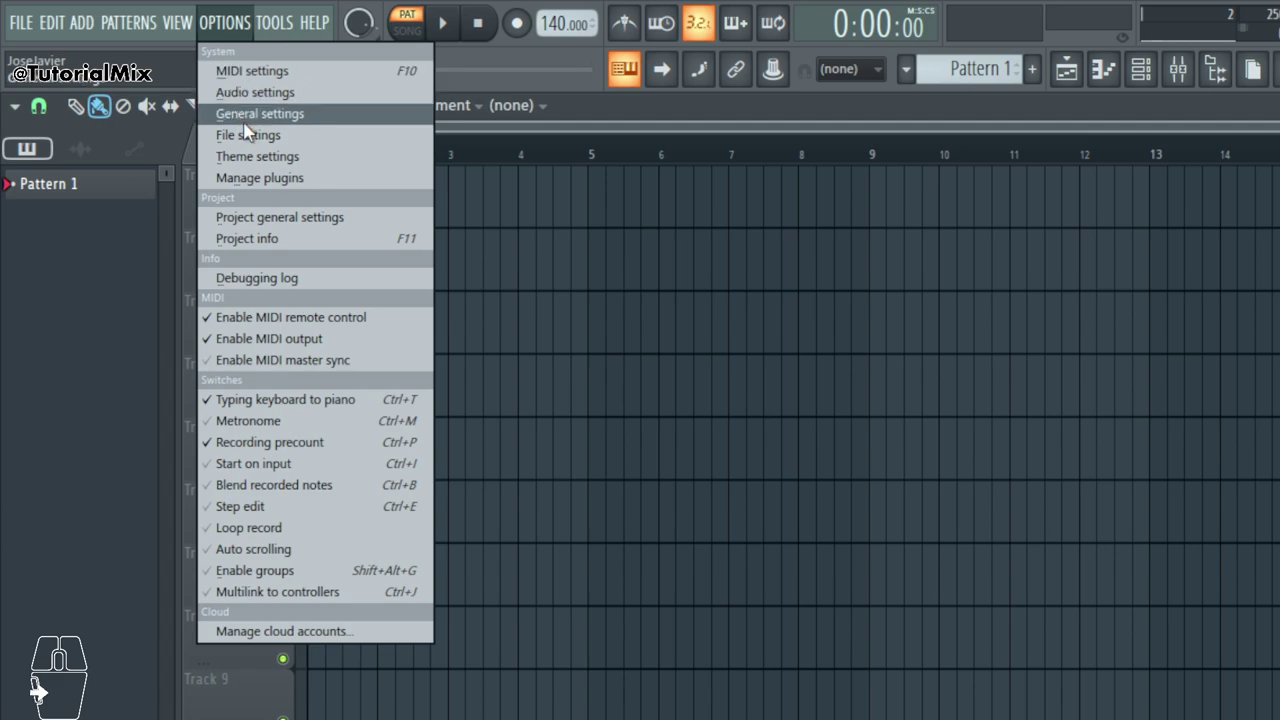
Show the General settings scrolled to the Updates section with auto check and download options.
{"action": "left_click", "coordinate": [309, 131]}
{"action": "scroll", "scroll_direction": "down", "scroll_amount": 3}
{"action": "middle_click", "coordinate": [783, 457]}
{"action": "middle_click", "coordinate": [783, 457]}
{"action": "scroll", "scroll_direction": "down", "scroll_amount": 3}
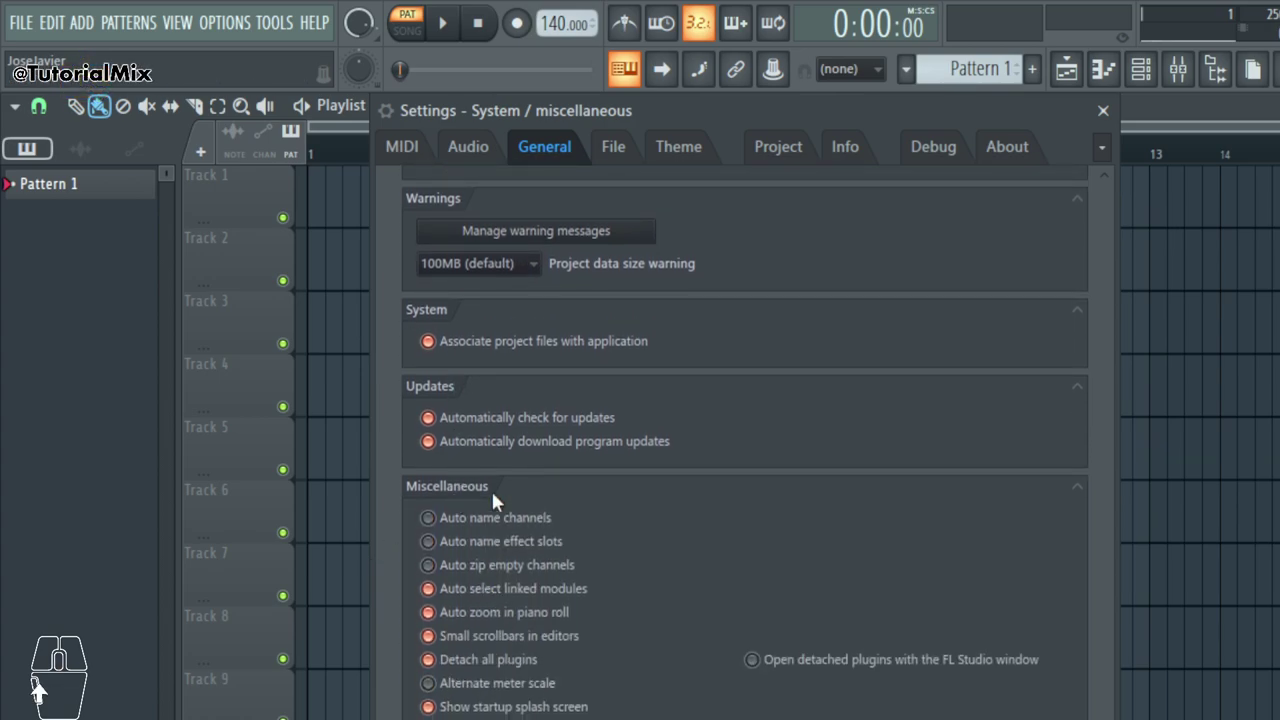
{"action": "scroll", "scroll_direction": "up", "scroll_amount": 3}
{"action": "scroll", "scroll_direction": "down", "scroll_amount": 3}
{"action": "scroll", "scroll_direction": "up", "scroll_amount": 3}
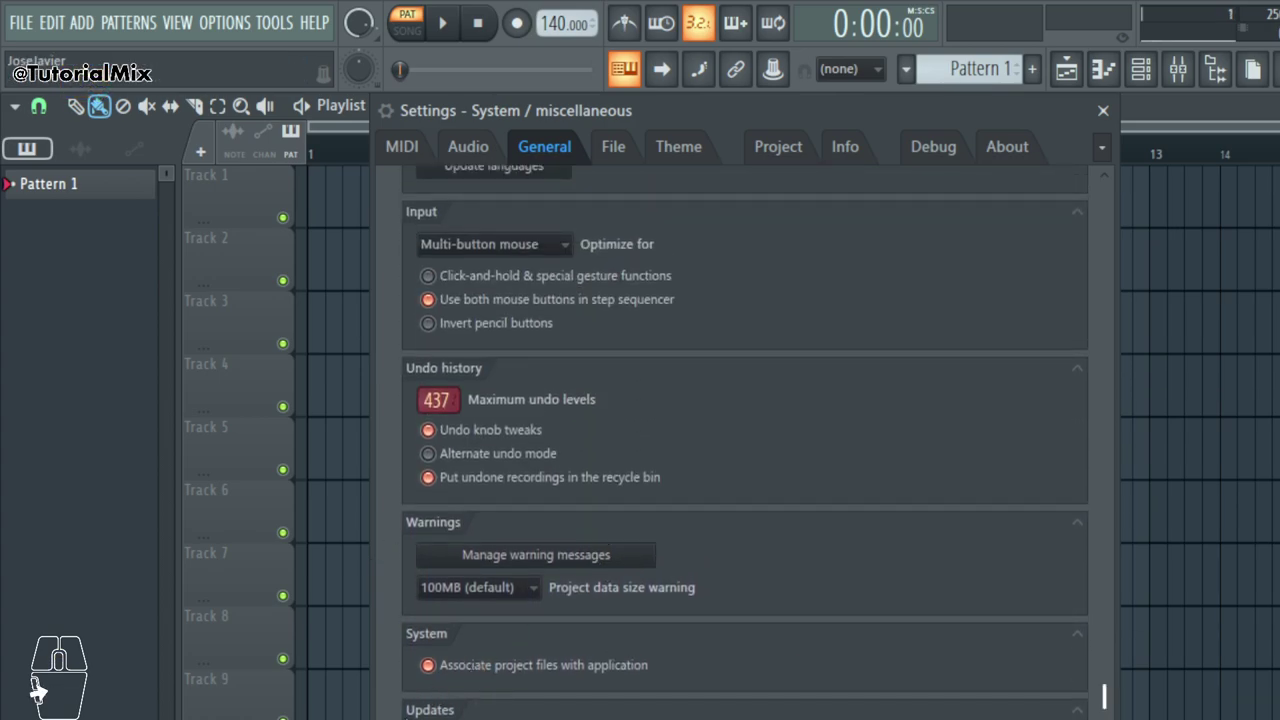
{"action": "scroll", "scroll_direction": "up", "scroll_amount": 3}
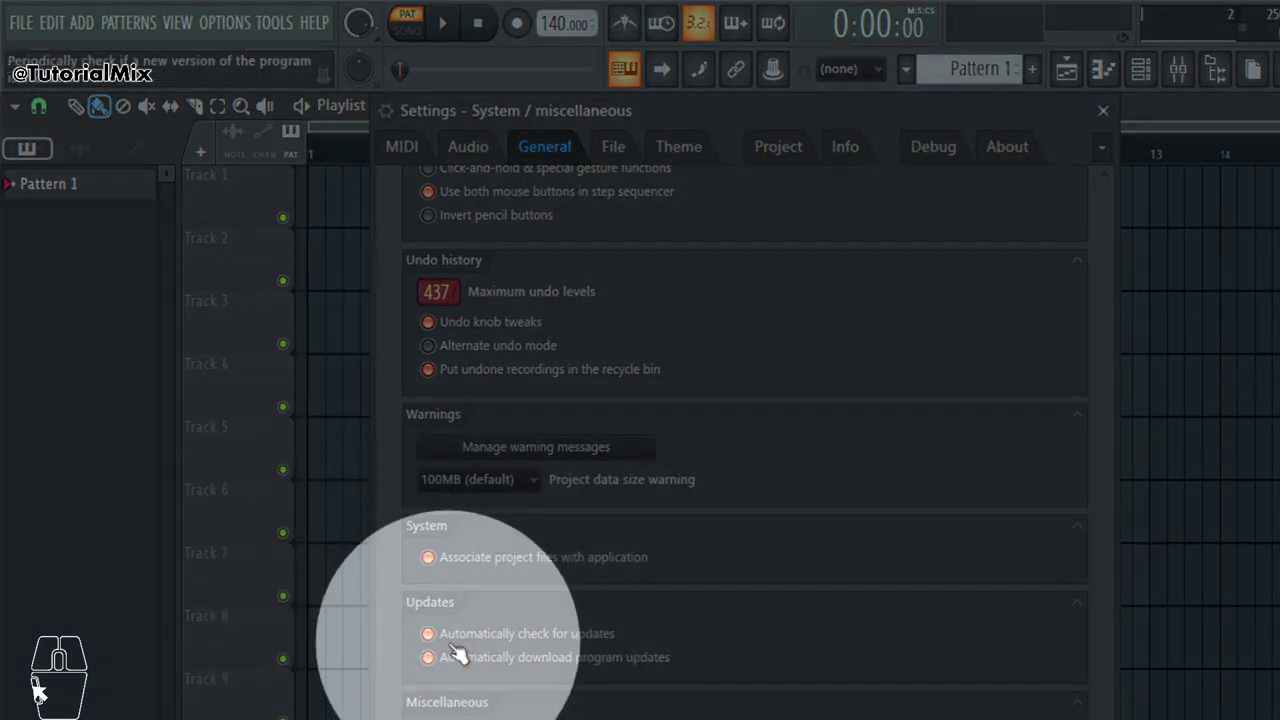
{"action": "left_click", "coordinate": [440, 641]}
{"action": "left_click", "coordinate": [442, 663]}
{"action": "left_click", "coordinate": [441, 642]}
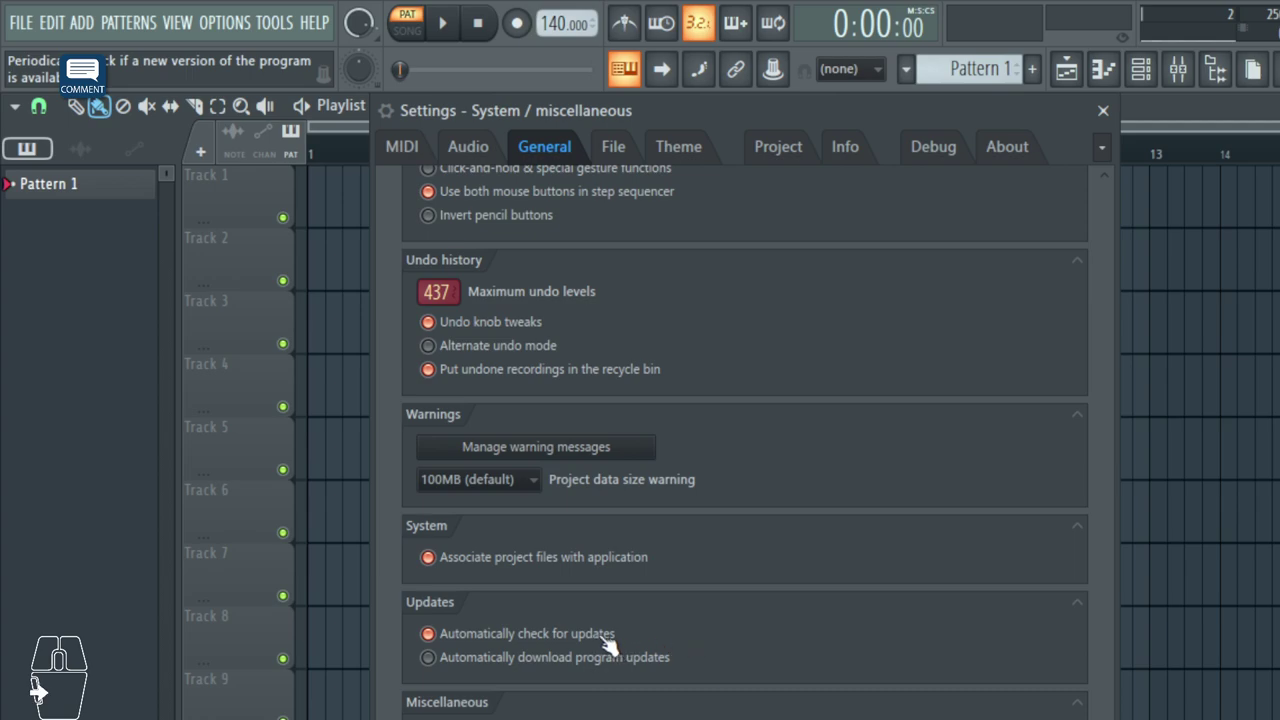
{"action": "left_click", "coordinate": [445, 673]}
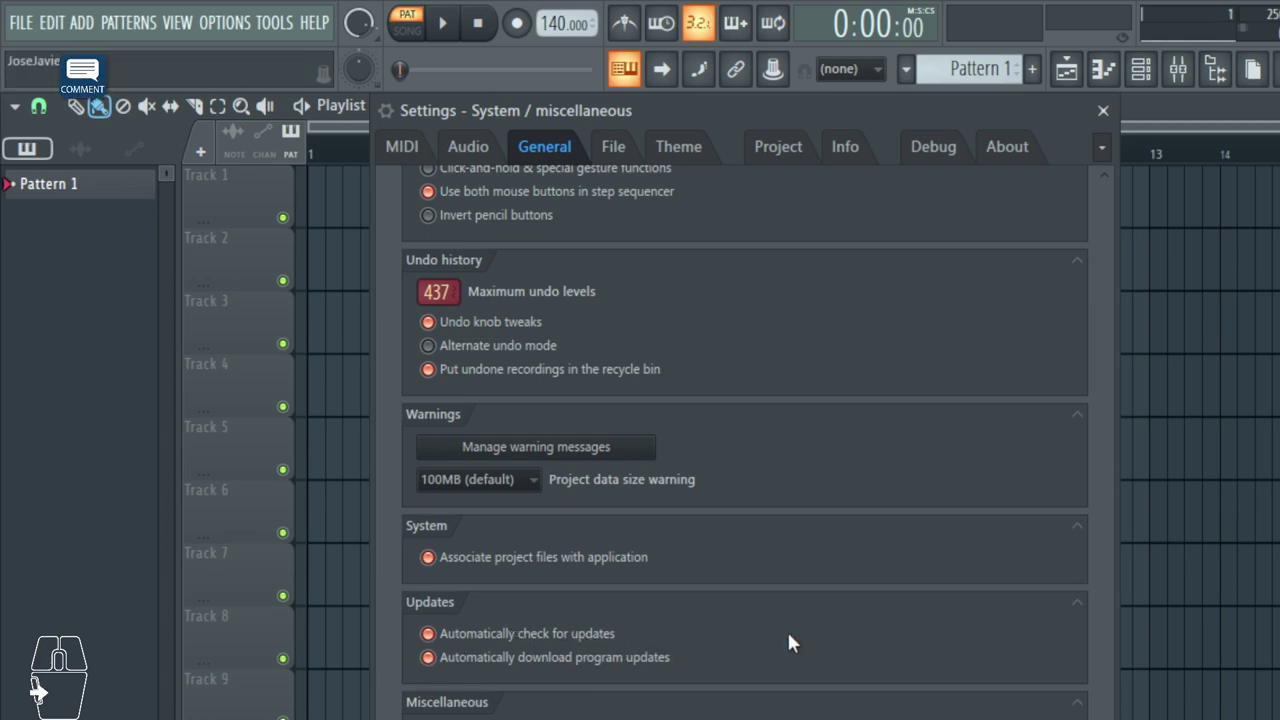